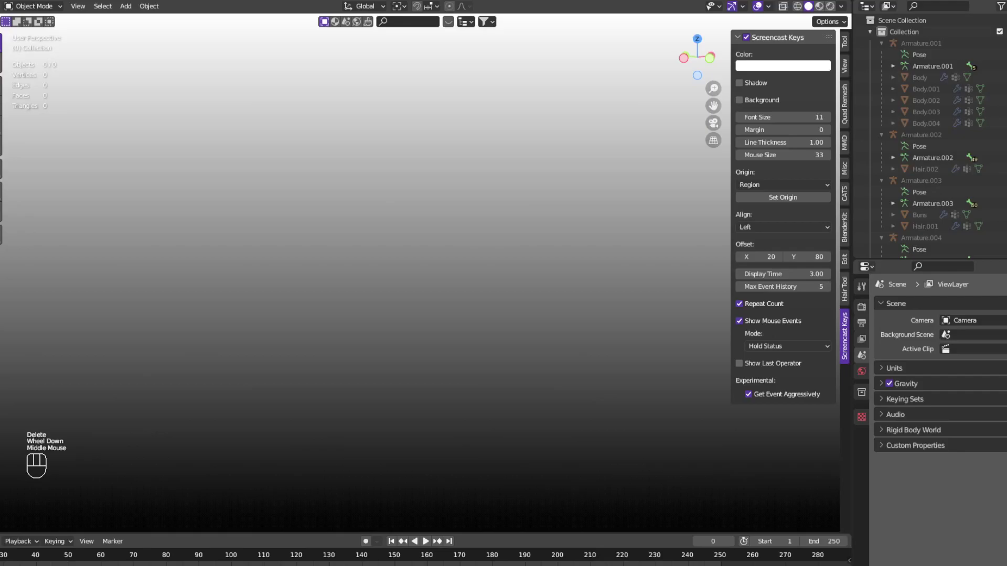
- Pan the viewport slightly to bring the hair mesh into view
middle_click(460, 280)
left_click_drag(466, 269, 464, 272)
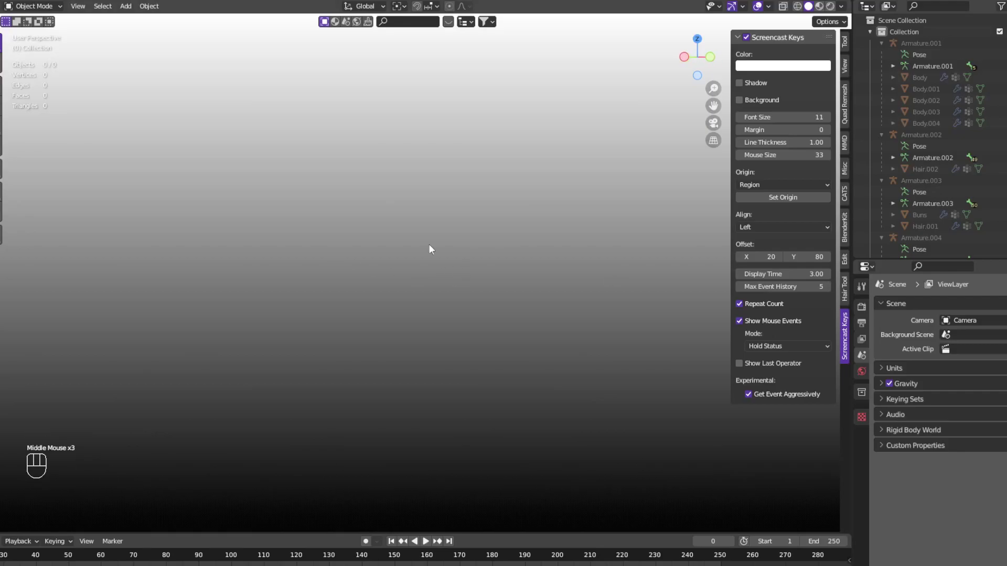
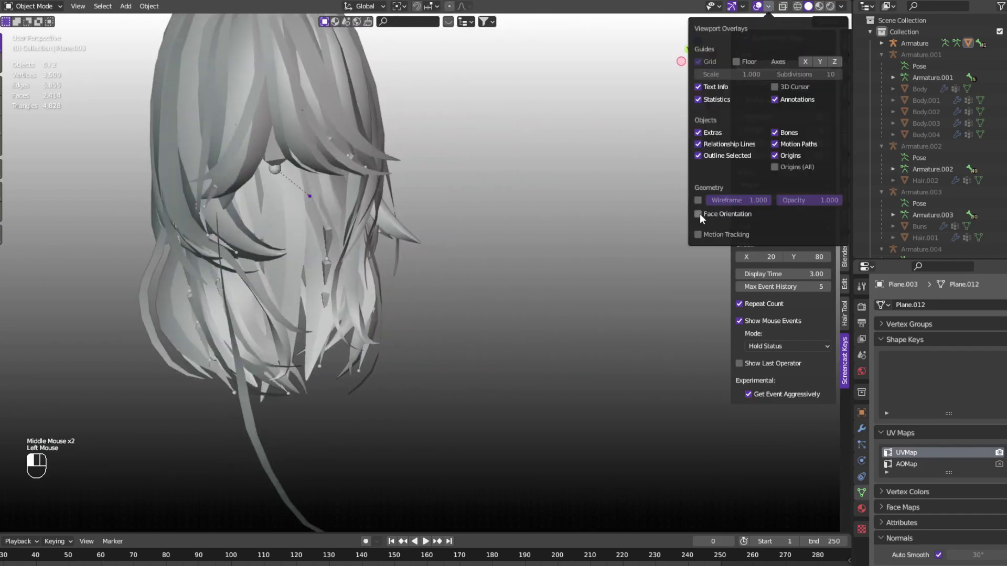
- Enable Face Orientation so hair cards show blue fronts and red backs, then orbit to check
left_click_drag(297, 321, 350, 291)
scroll("up", 3)
scroll("down", 3)
left_click_drag(368, 364, 413, 220)
left_click(524, 329)
left_click_drag(521, 326, 532, 325)
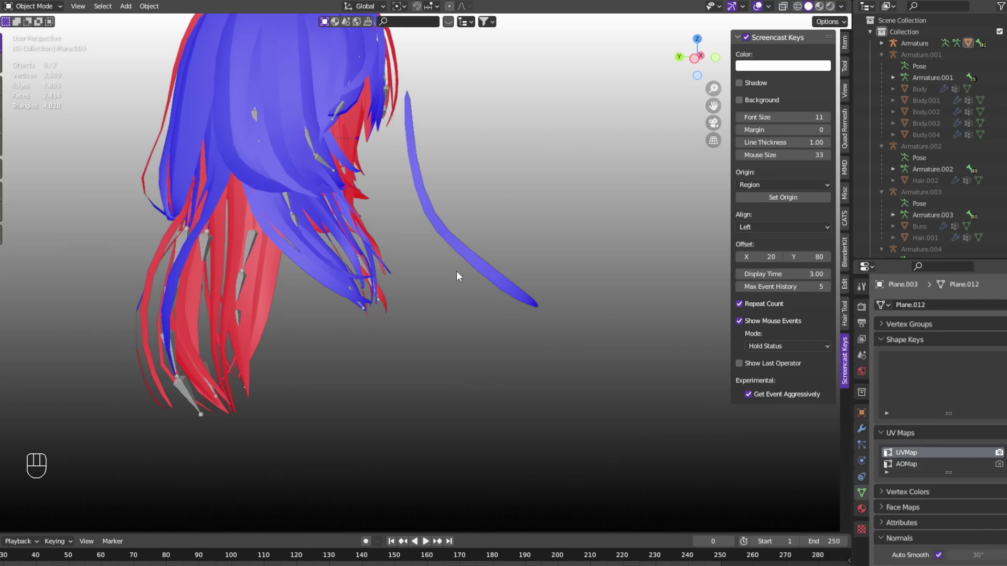
scroll("up", 3)
left_click_drag(452, 290, 325, 309)
scroll("down", 3)
- Orbit and zoom around the hair to inspect the red and blue faces from more angles
left_click(352, 333)
scroll("up", 3)
left_click_drag(322, 317, 385, 297)
left_click(318, 293)
left_click_drag(370, 313, 401, 323)
scroll("down", 3)
left_click(507, 335)
left_click(426, 333)
left_click_drag(443, 339, 304, 324)
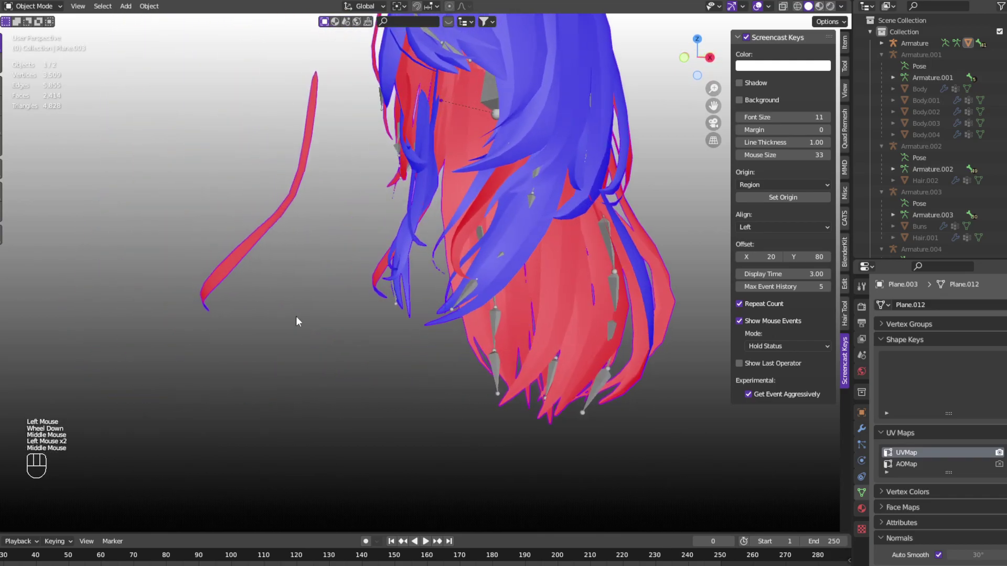
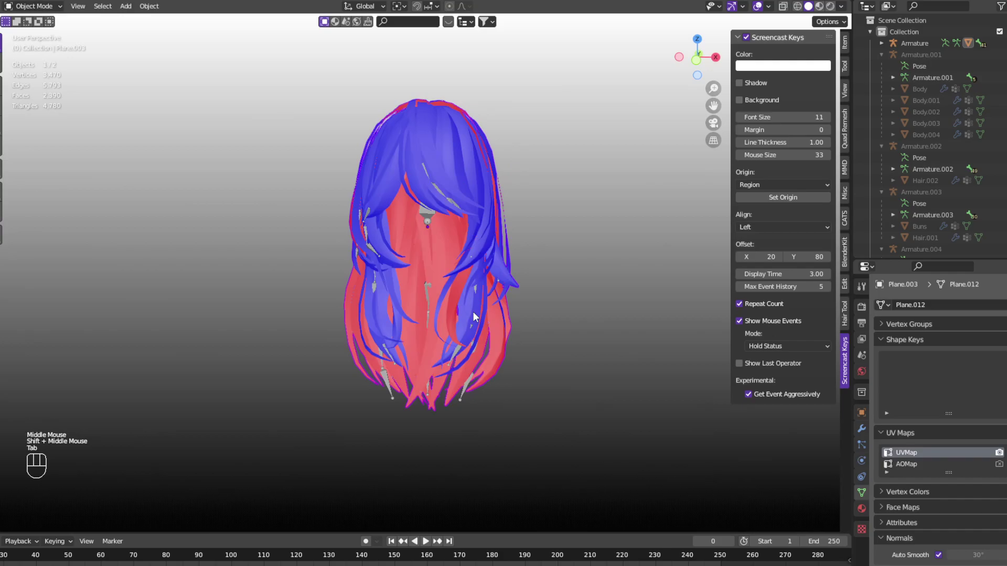
middle_click(454, 321)
left_click_drag(447, 353, 456, 345)
scroll("up", 3)
double_click(462, 338)
key("Tab")
key("ctrl+l")
key("alt+n")
key("Tab")
left_click(591, 344)
left_click_drag(560, 347, 609, 346)
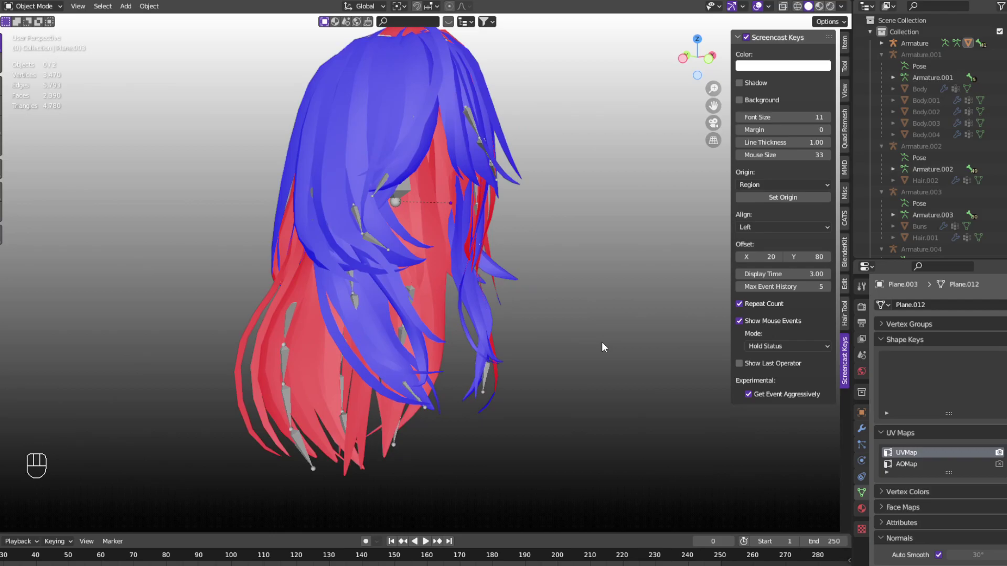
left_click_drag(558, 348, 534, 350)
left_click(586, 344)
left_click_drag(357, 325, 570, 316)
scroll("down", 3)
left_click_drag(514, 363, 545, 342)
left_click_drag(548, 342, 303, 339)
left_click(772, 10)
left_click(842, 8)
left_click_drag(838, 10, 741, 183)
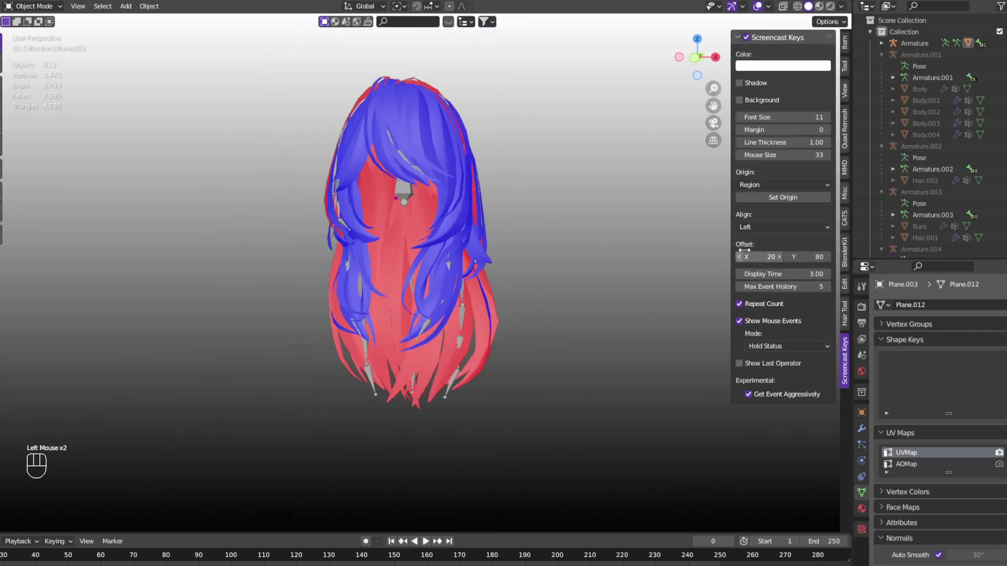
left_click(843, 10)
left_click(553, 294)
left_click_drag(547, 294, 542, 295)
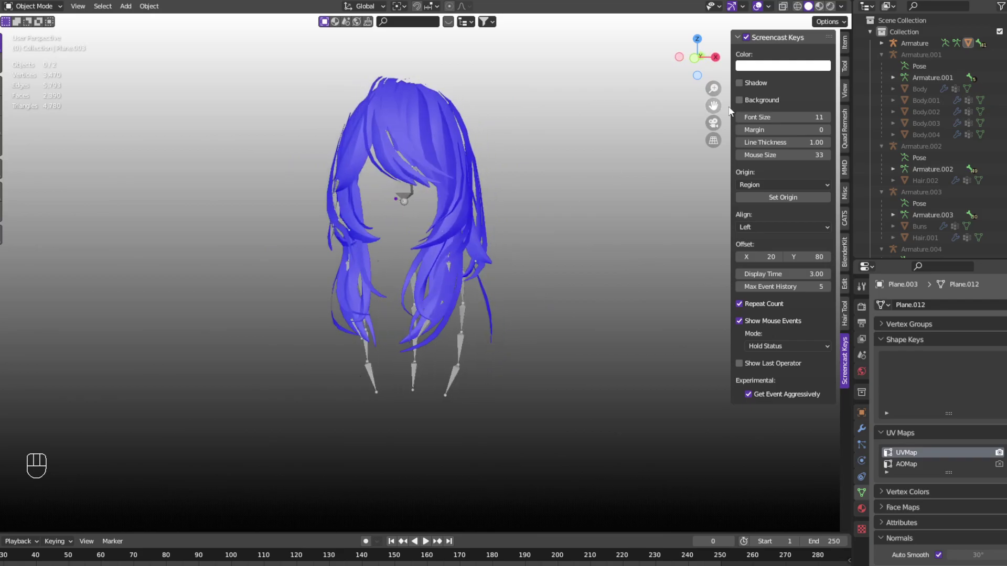
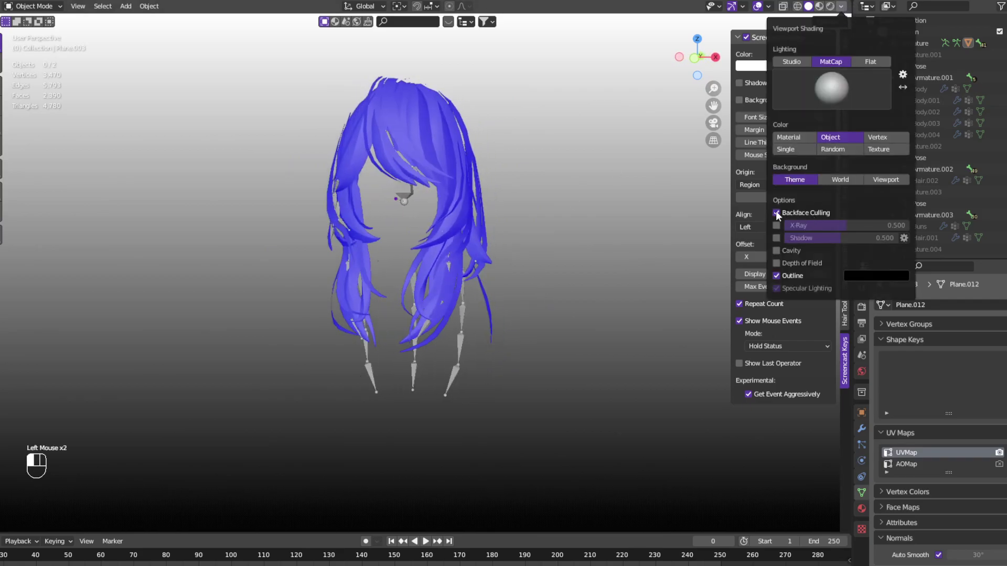
left_click_drag(486, 316, 503, 322)
left_click(442, 352)
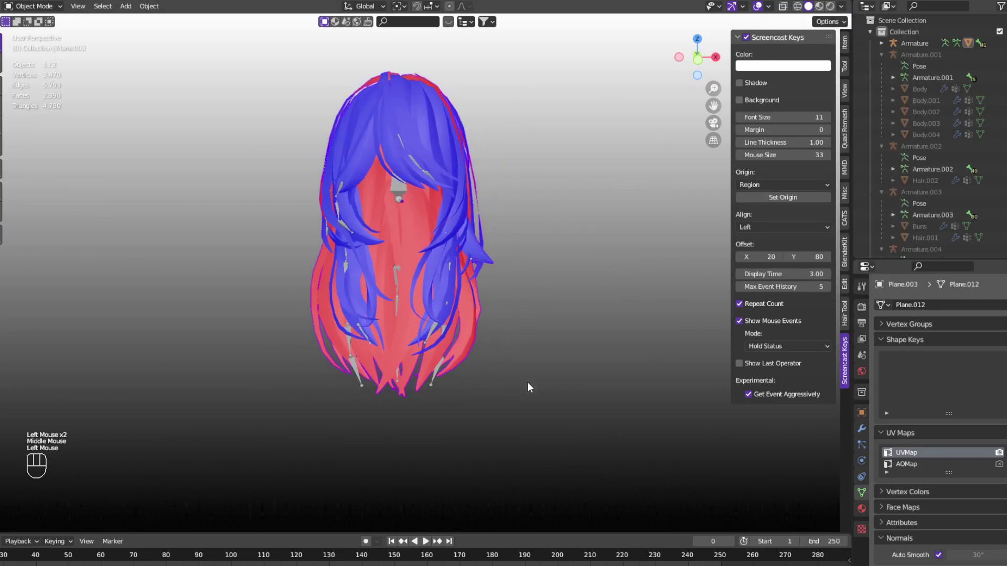
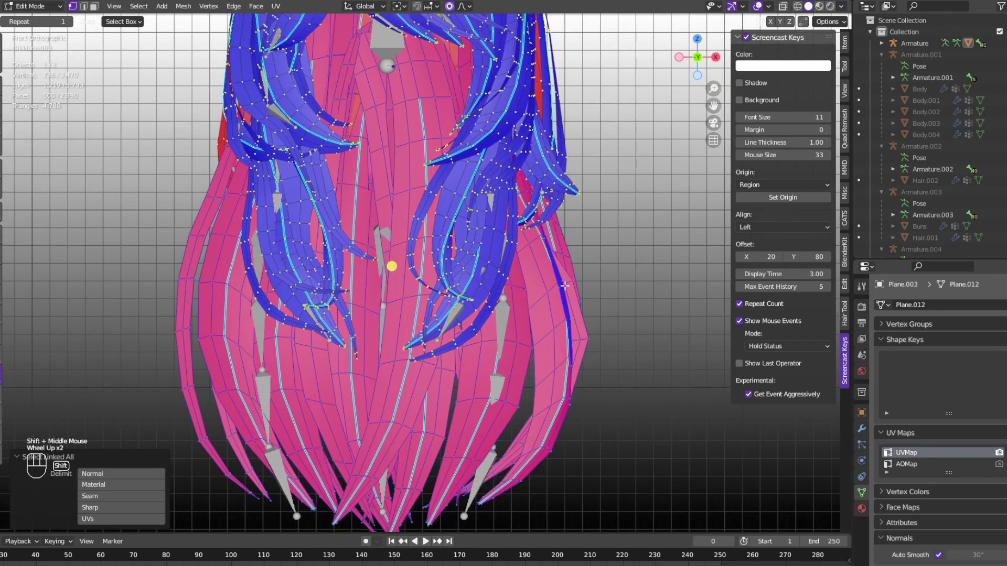
- Duplicate the selected hair geometry in place with Shift+D and bring up the normals menu
key("shift+d")
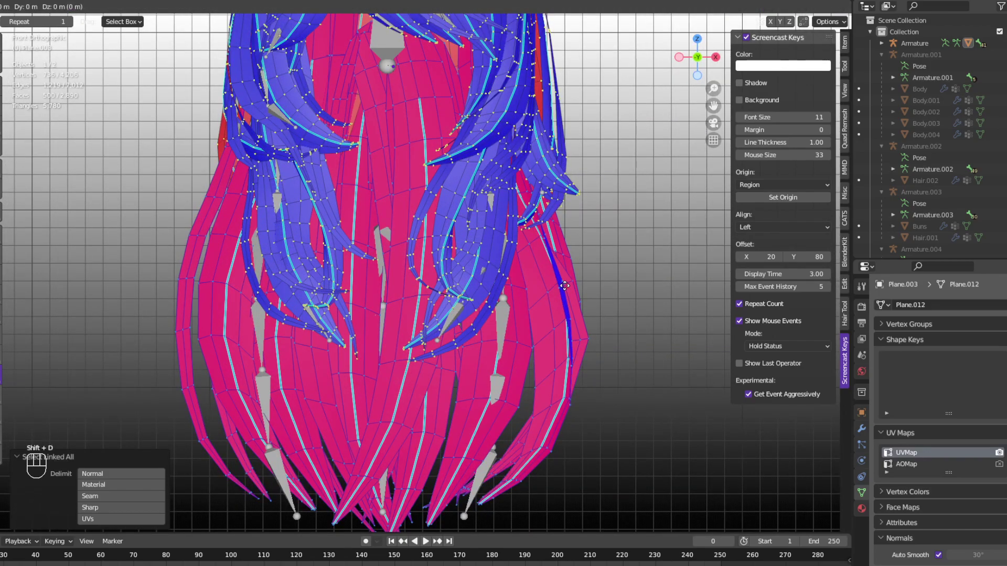
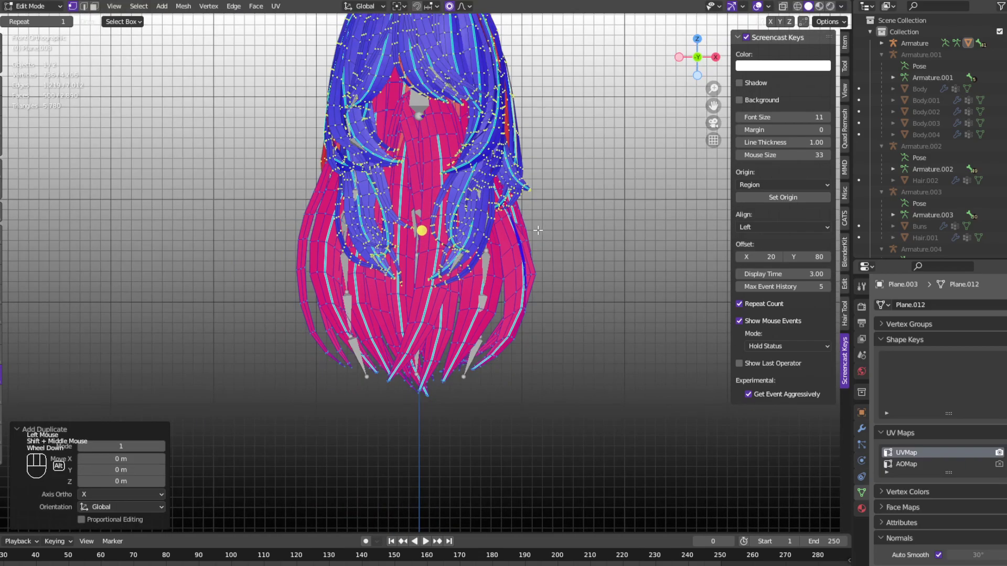
key("alt+n")
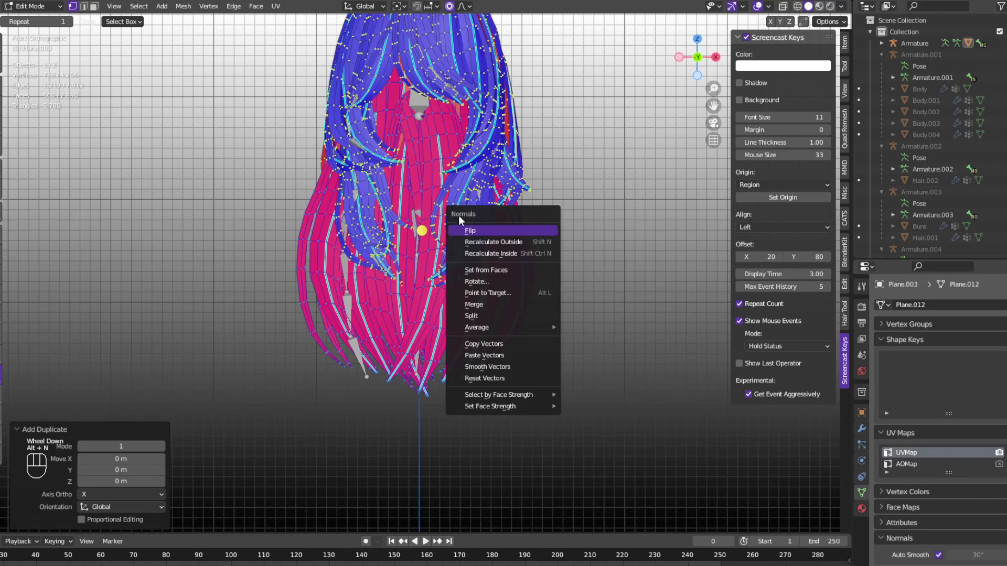
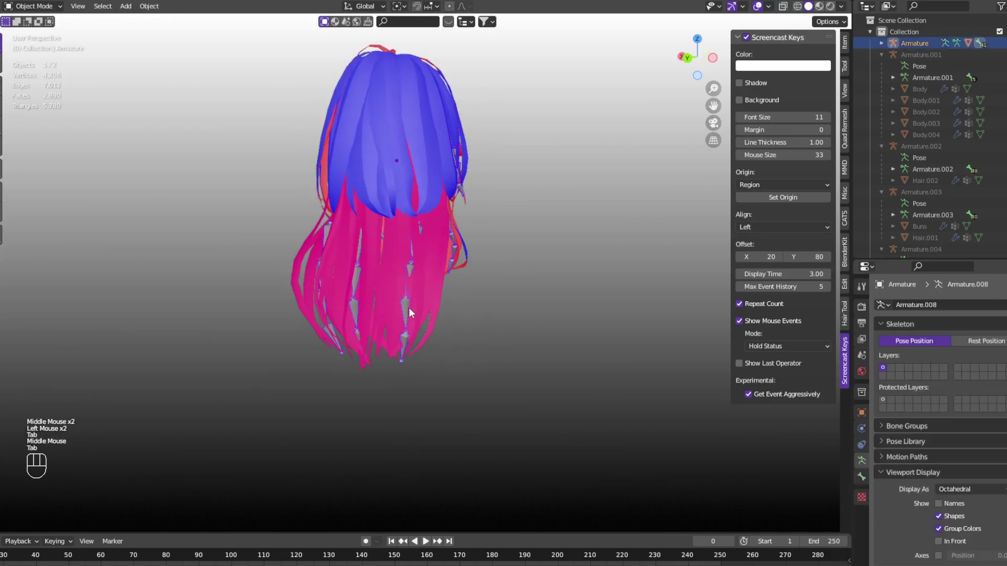
left_click(406, 314)
left_click(405, 314)
key("h")
left_click(526, 354)
left_click_drag(393, 296, 272, 299)
middle_click(382, 271)
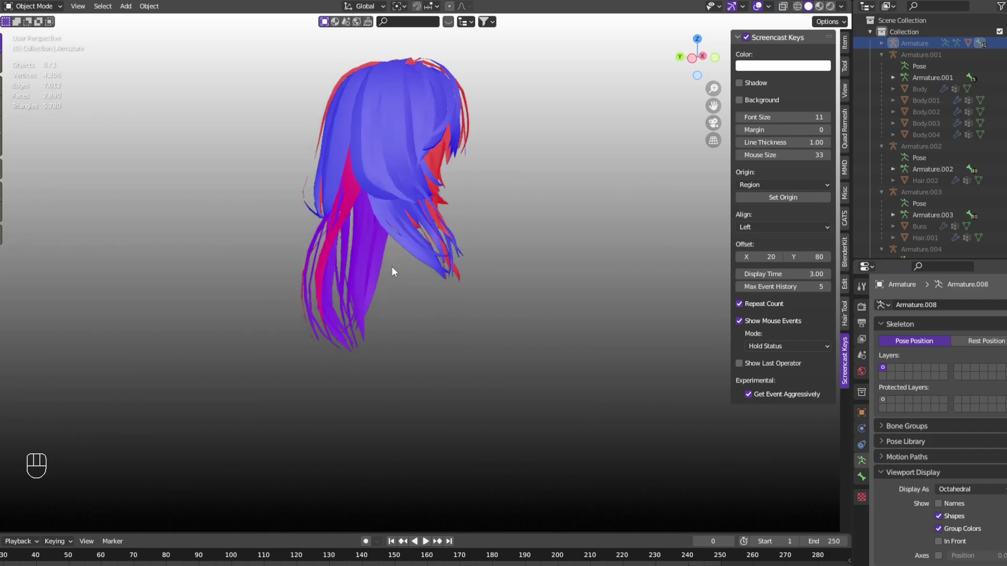
left_click_drag(352, 290, 428, 293)
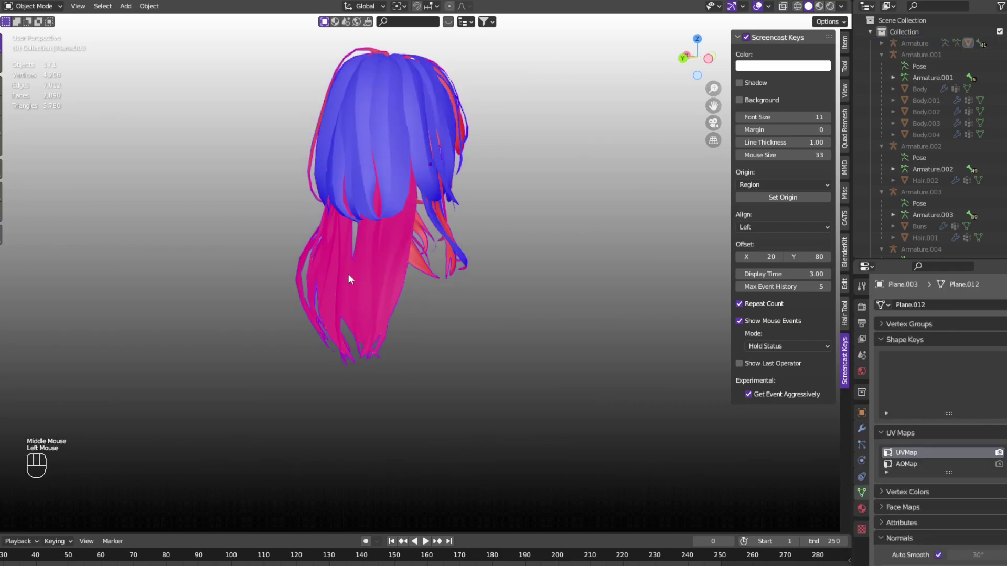
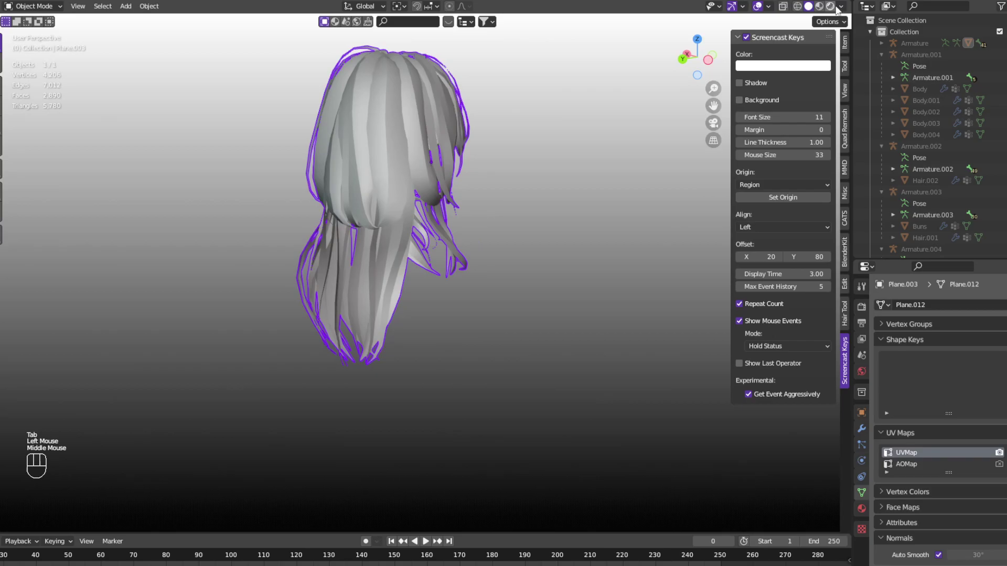
left_click(841, 8)
left_click(563, 299)
left_click_drag(550, 300, 466, 290)
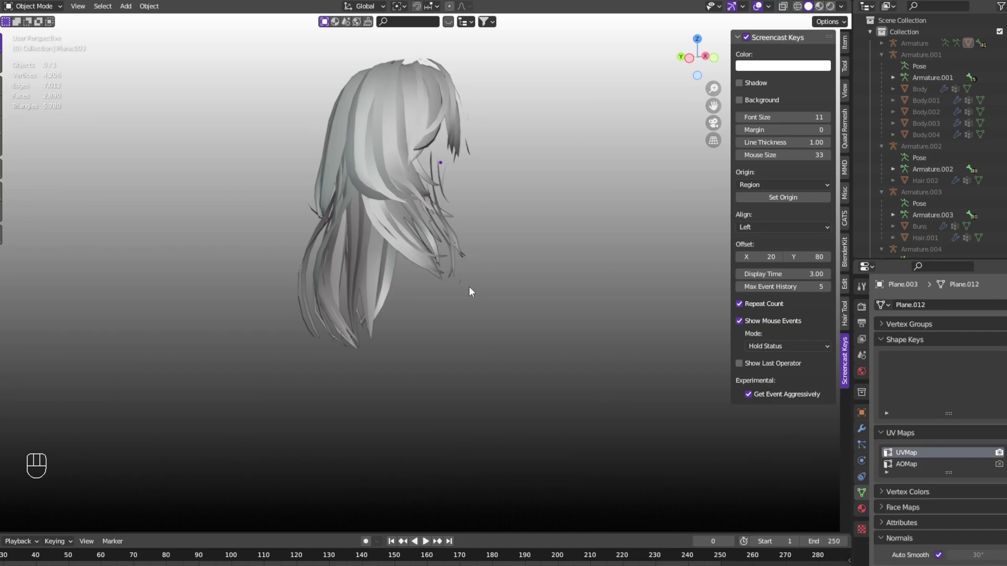
left_click_drag(465, 291, 417, 299)
scroll("up", 3)
left_click_drag(335, 328, 551, 315)
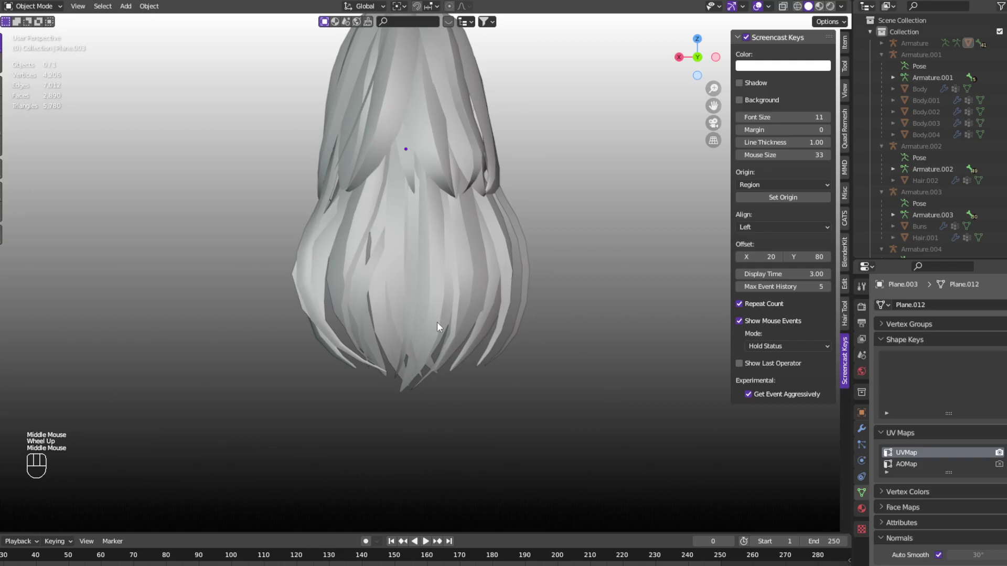
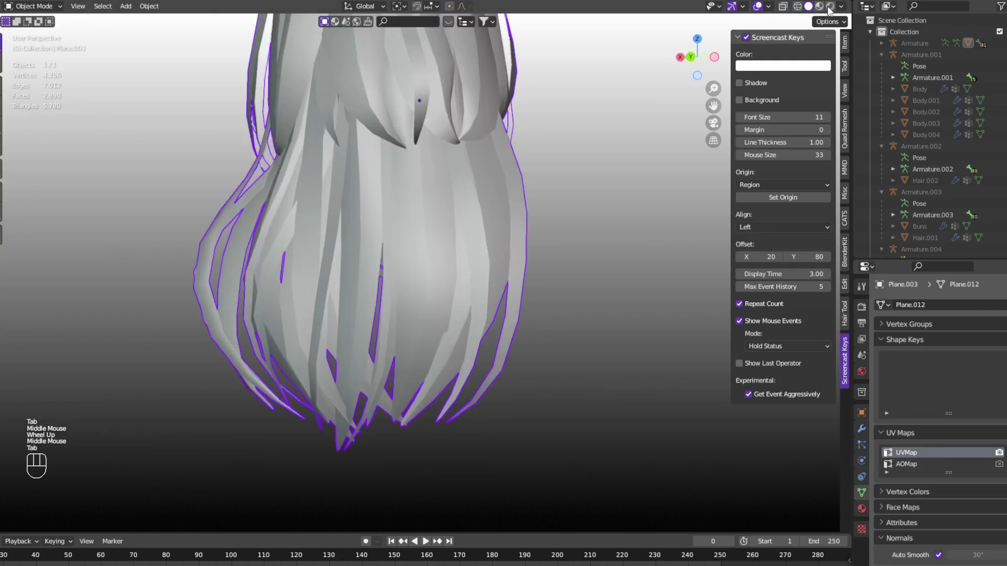
left_click_drag(567, 182, 364, 179)
left_click(583, 225)
left_click_drag(568, 217, 558, 292)
scroll("down", 3)
left_click_drag(527, 239, 551, 255)
left_click_drag(440, 307, 458, 246)
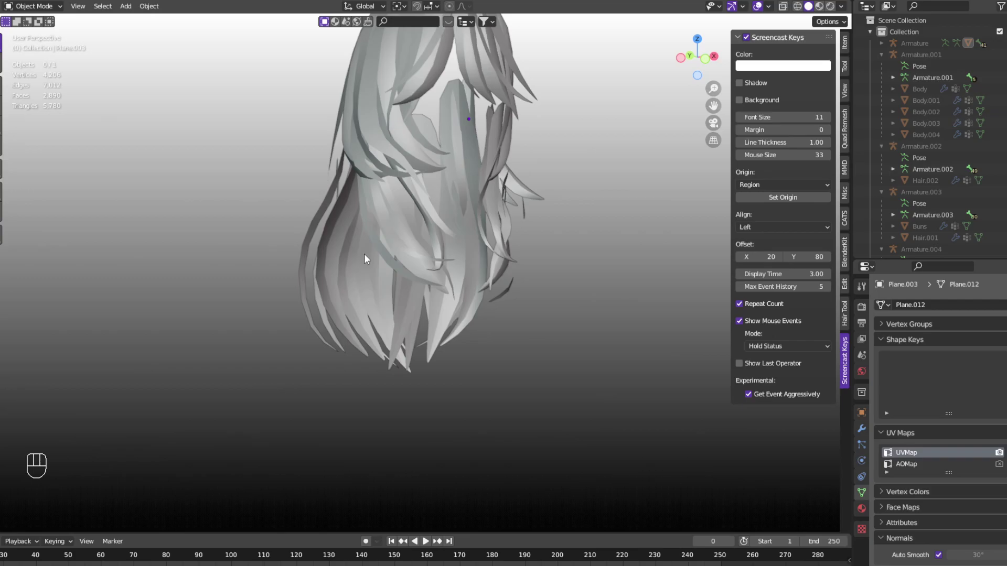
left_click_drag(399, 294, 450, 292)
left_click(778, 10)
left_click_drag(461, 247, 449, 224)
left_click_drag(446, 228, 509, 278)
scroll("down", 3)
left_click_drag(538, 276, 390, 272)
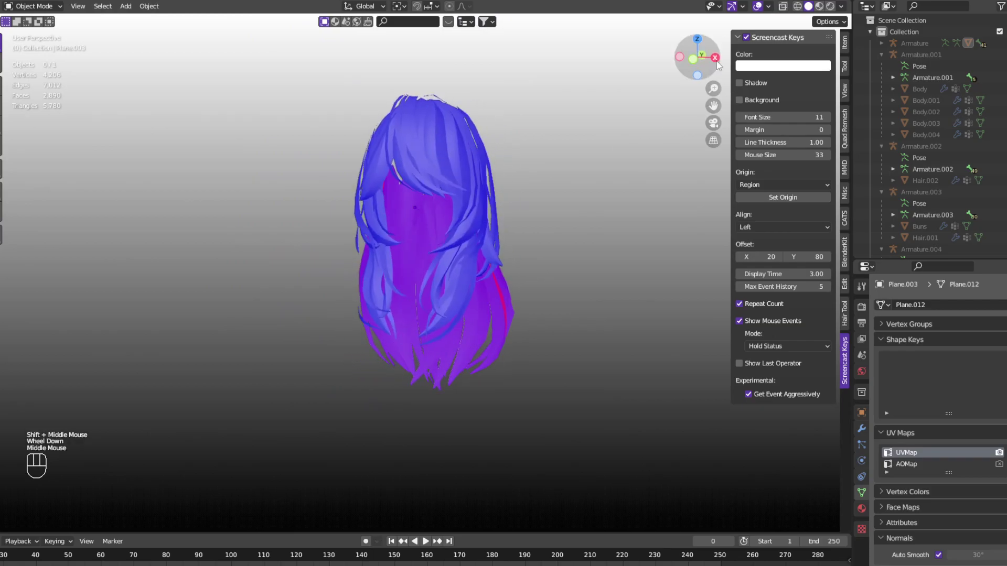
- Turn off Face Orientation and orbit to view the fuller hair from the side and behind
left_click(771, 10)
left_click_drag(511, 217, 555, 216)
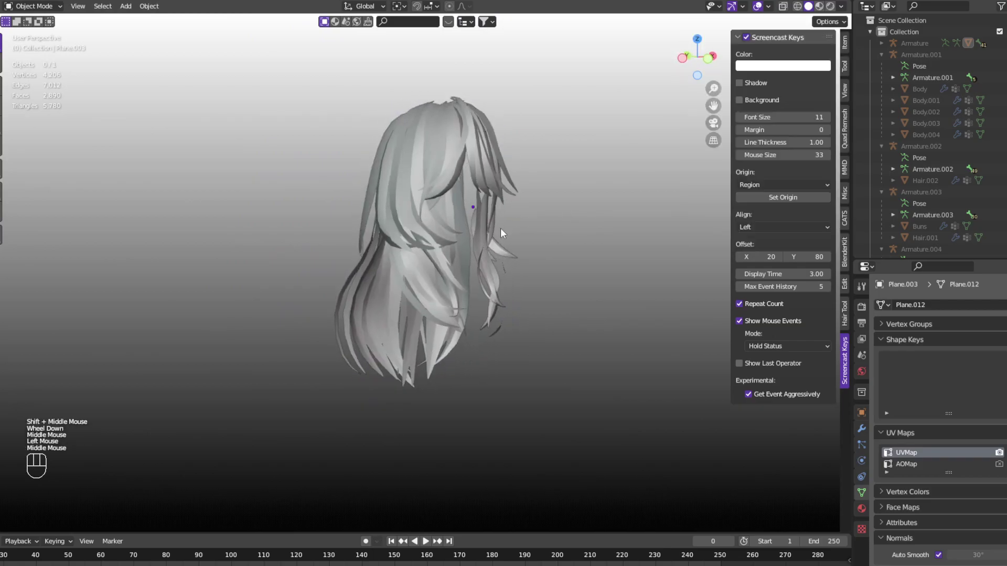
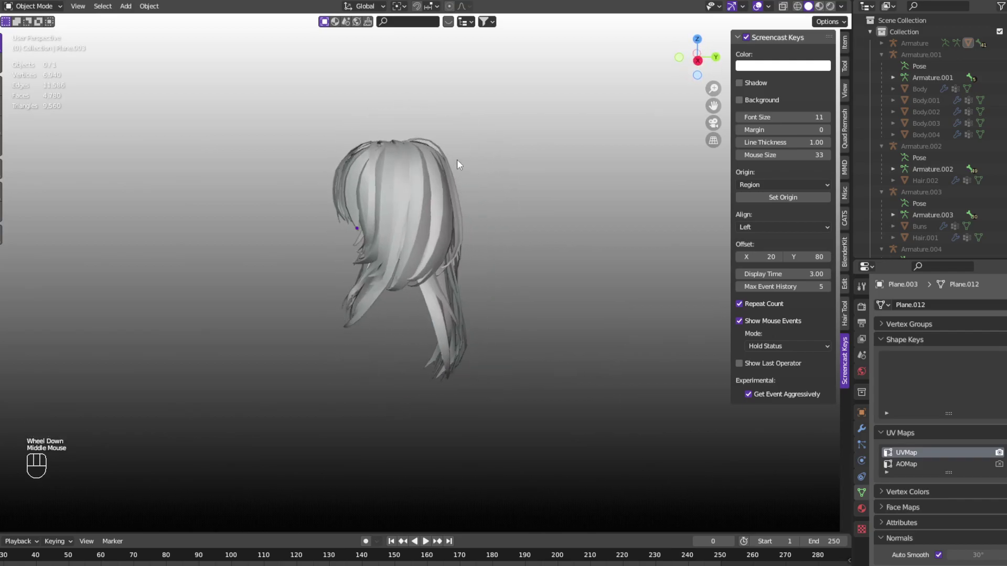
left_click_drag(292, 225, 349, 227)
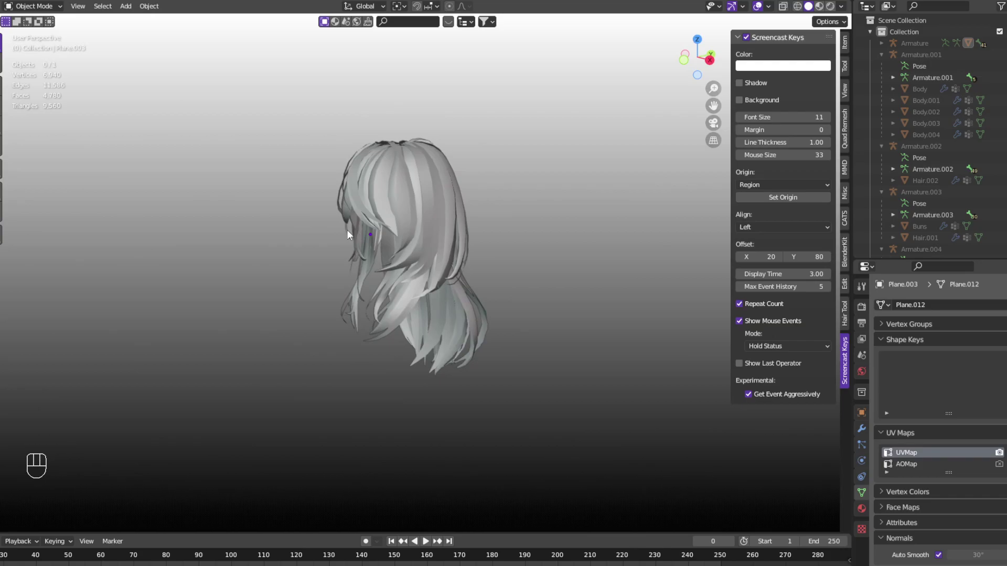
left_click_drag(358, 237, 447, 242)
left_click(458, 230)
left_click(542, 287)
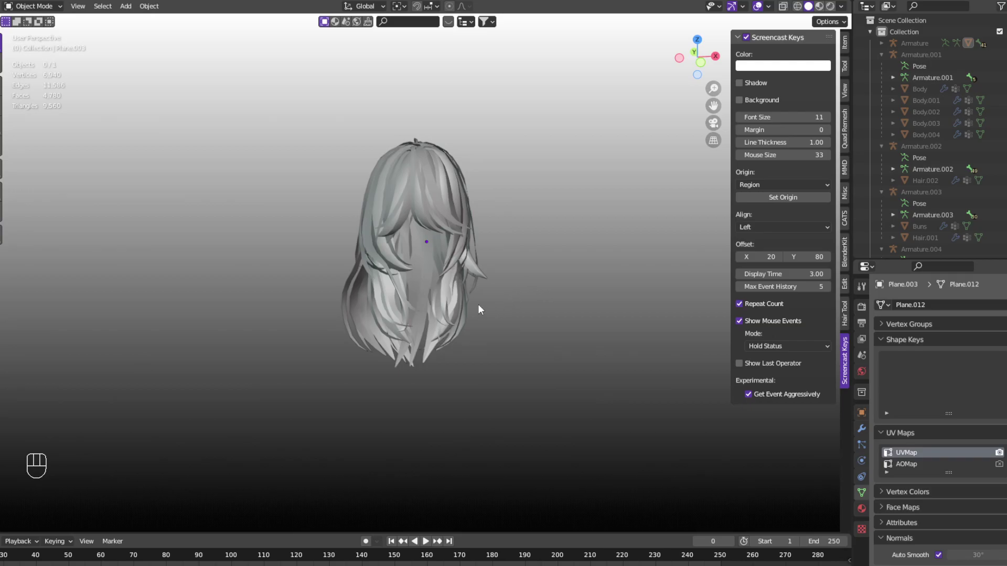
- Orbit back around to the front and select the hair mesh
left_click_drag(582, 415, 567, 417)
left_click_drag(565, 423, 497, 411)
left_click_drag(497, 411, 450, 412)
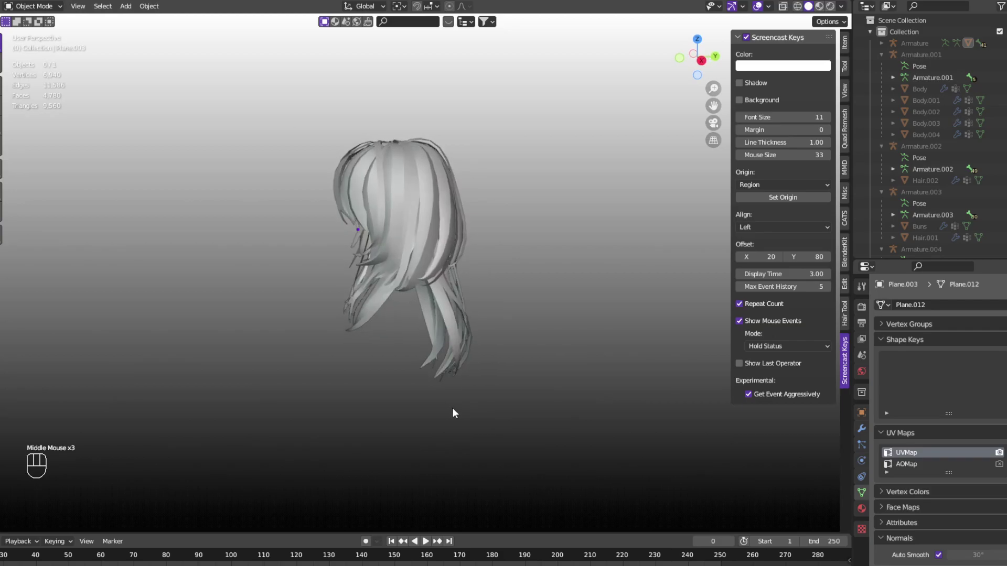
left_click_drag(456, 411, 532, 396)
left_click(438, 221)
left_click(585, 300)
left_click(448, 236)
left_click_drag(435, 339, 461, 338)
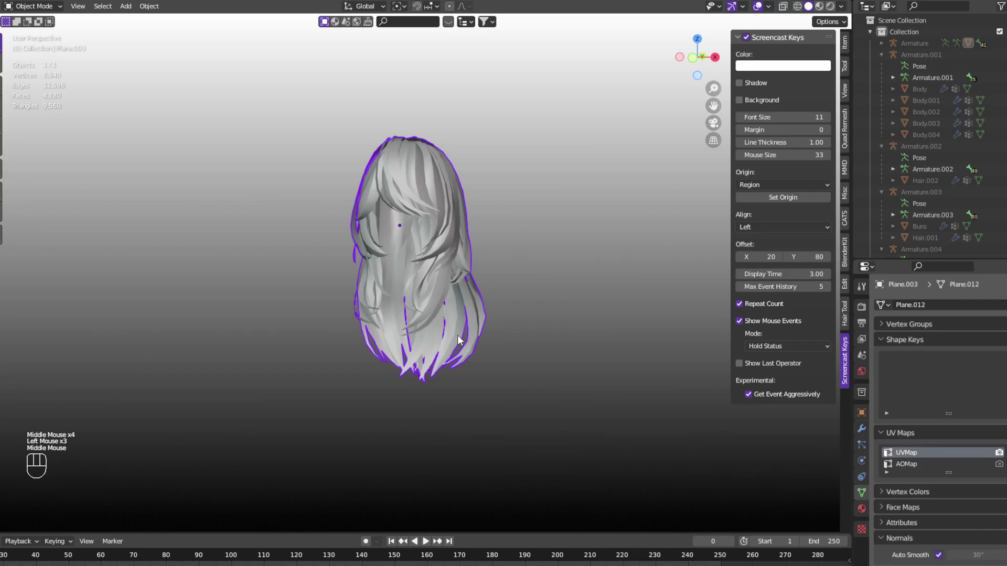
- Delete the hair object with X, leaving the viewport empty
key("x")
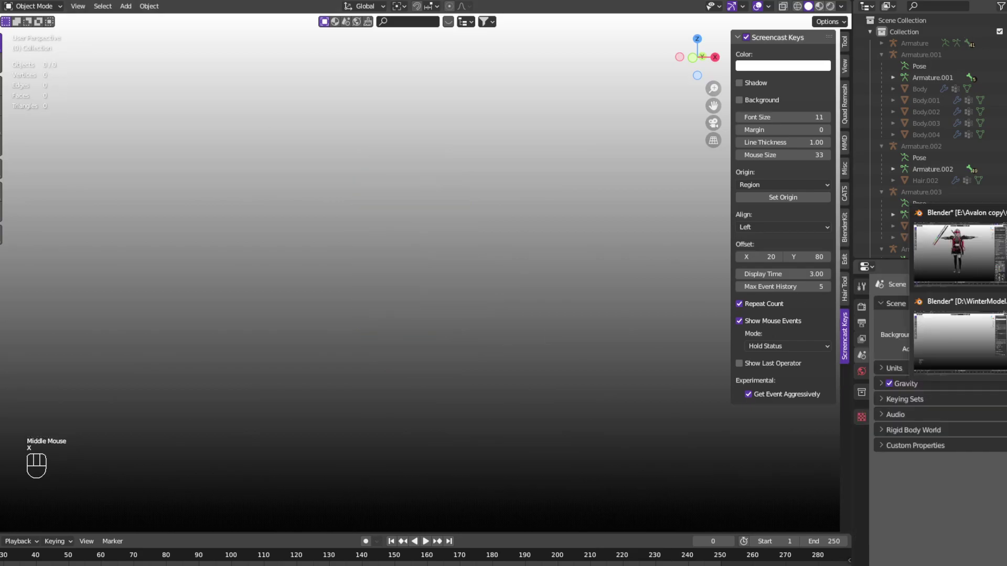
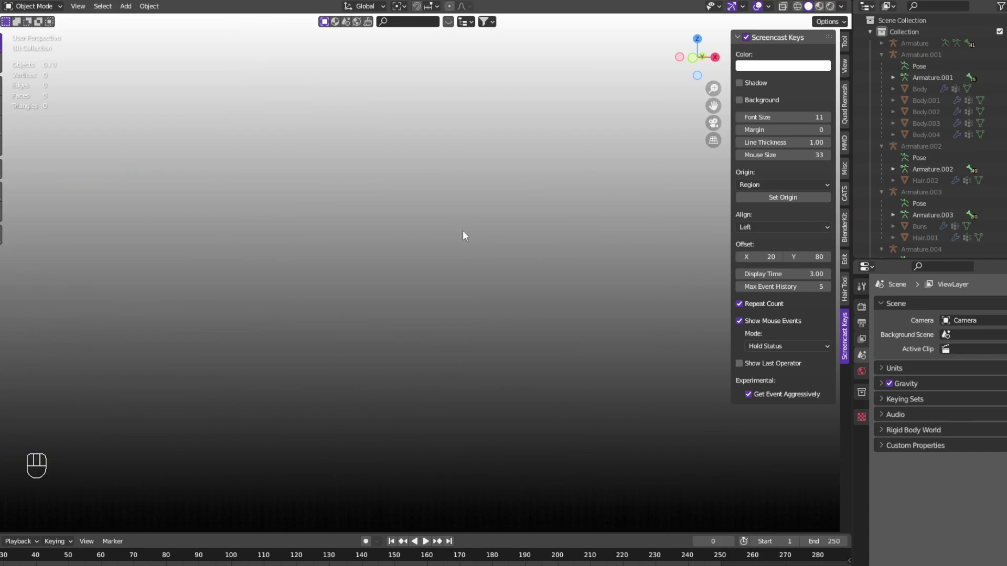
scroll("down", 3)
scroll("down", 3)
left_click_drag(403, 281, 443, 287)
left_click(446, 286)
key("shift+c")
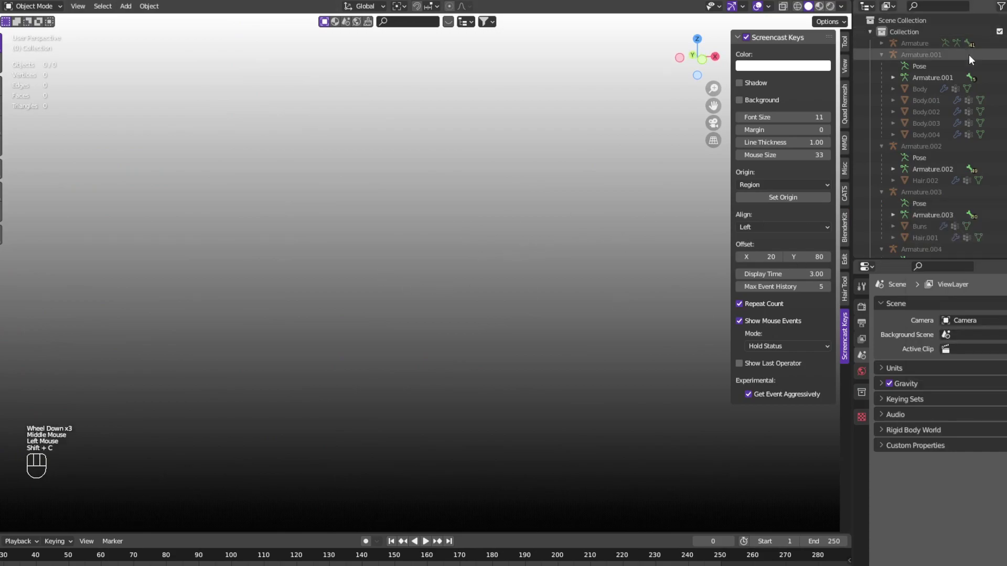